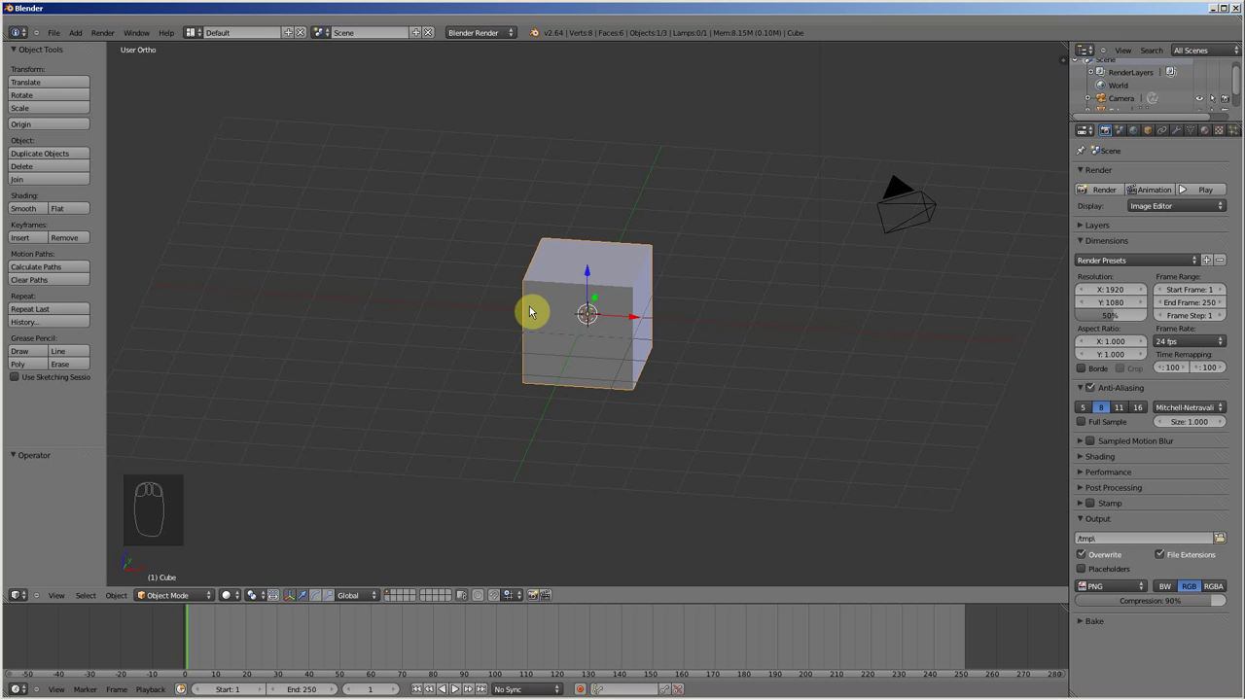
Delete the default cube and frame the camera and lamp in Top Ortho view.
{"action": "key", "text": "x"}
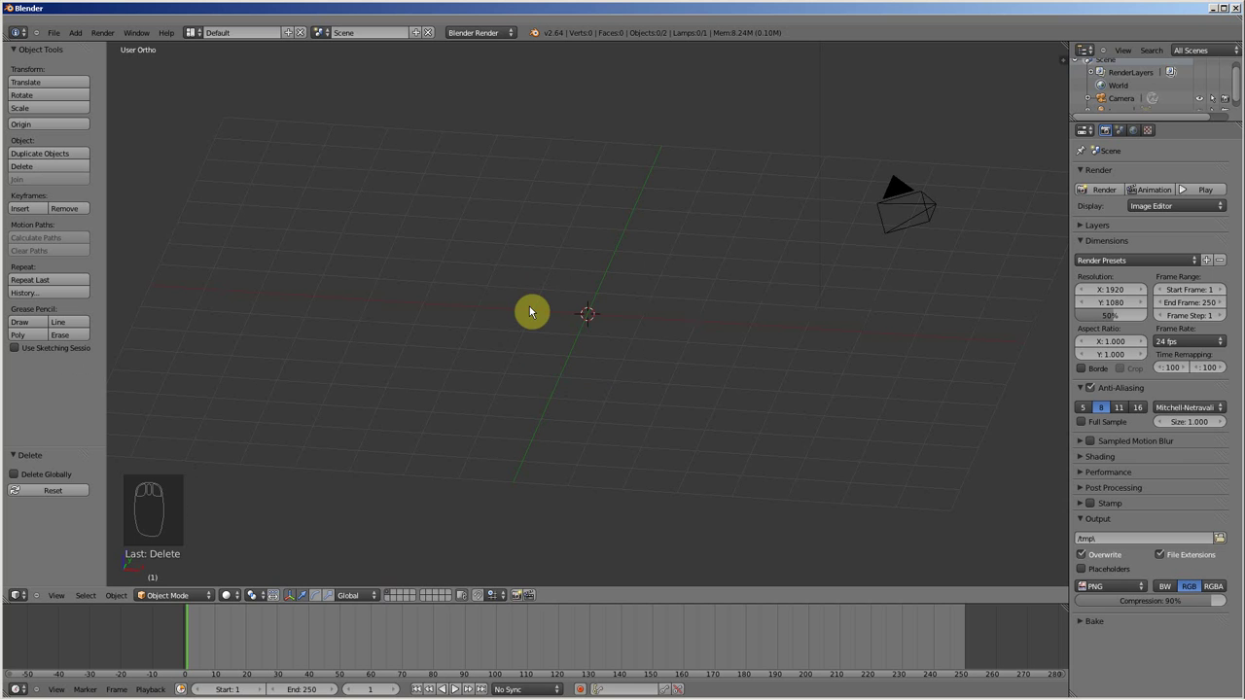
{"action": "key", "text": "KP_7"}
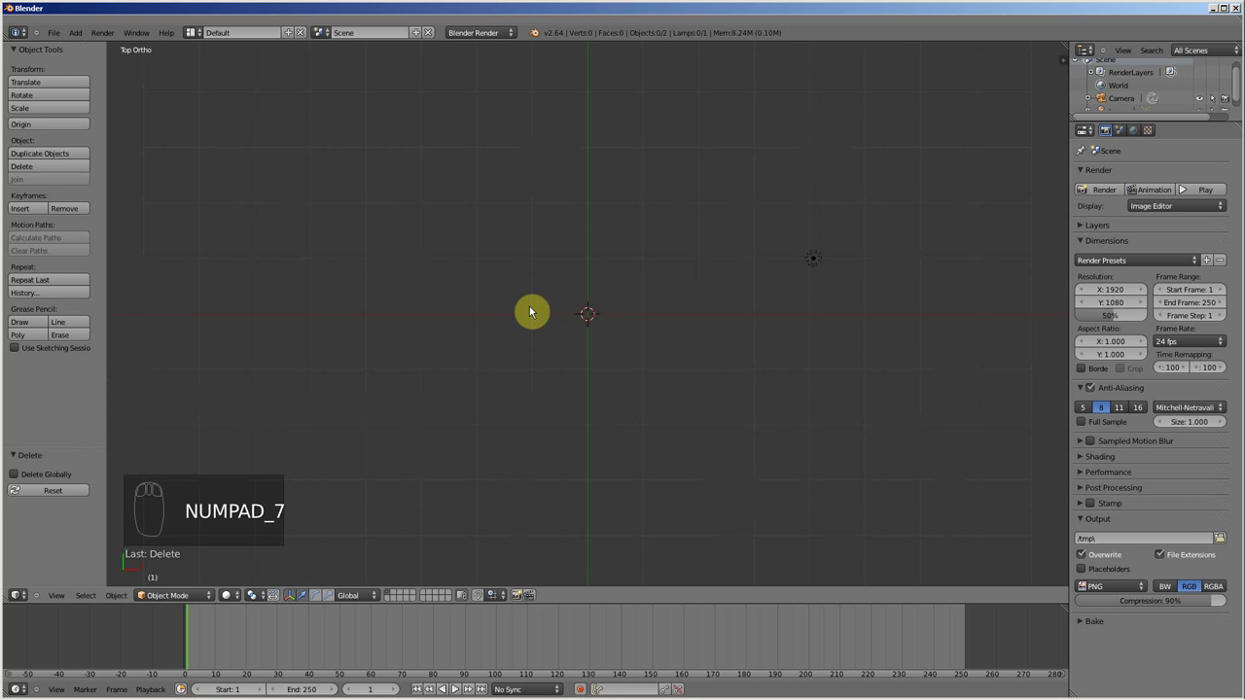
{"action": "key", "text": "KP_5"}
{"action": "middle_click", "coordinate": [536, 304]}
{"action": "scroll", "scroll_direction": "up", "scroll_amount": 3}
{"action": "left_click_drag", "start_coordinate": [538, 306], "coordinate": [538, 306]}
{"action": "key", "text": "KP_5"}
{"action": "left_click_drag", "start_coordinate": [550, 298], "coordinate": [37, 373]}
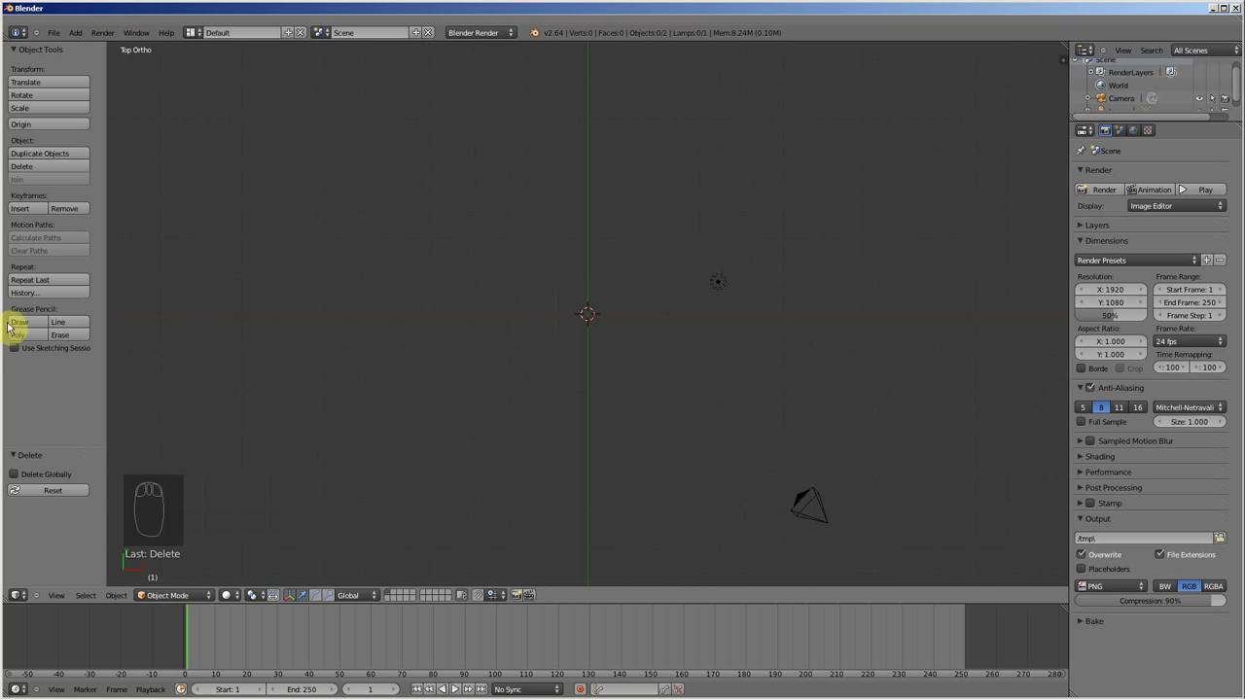
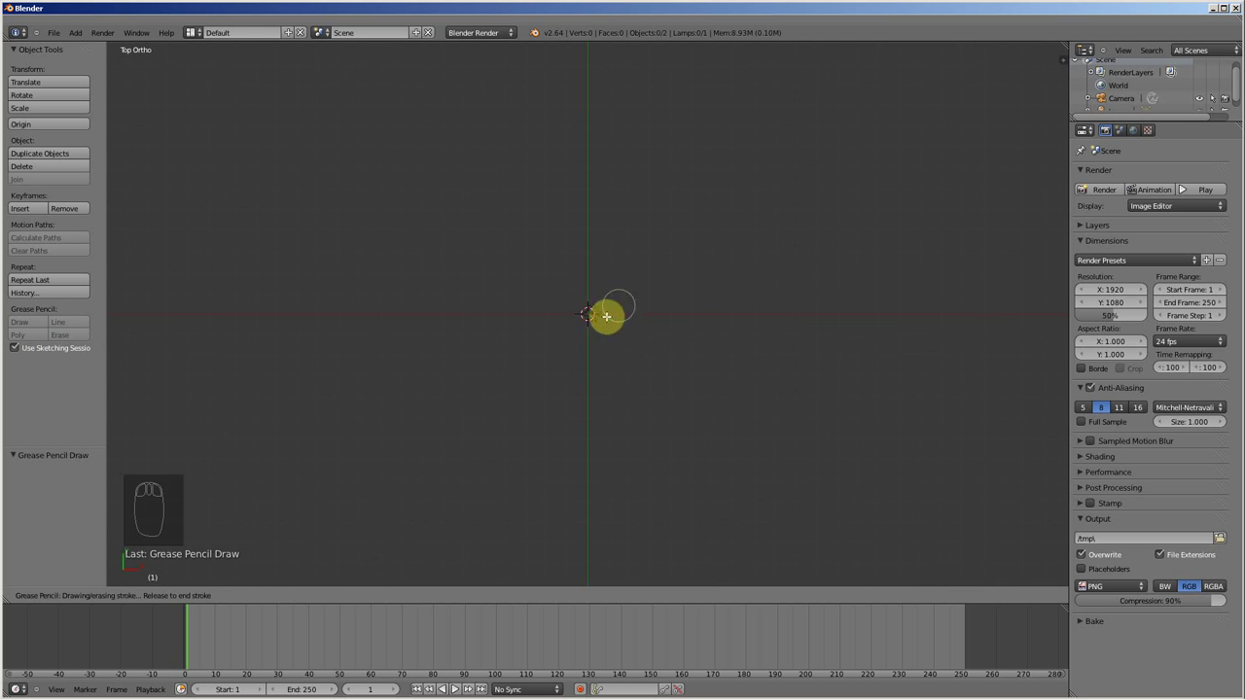
Box-select the camera and lamp and delete them, leaving the scene with no objects.
{"action": "left_click_drag", "start_coordinate": [621, 295], "coordinate": [666, 306]}
{"action": "left_click_drag", "start_coordinate": [666, 302], "coordinate": [727, 449]}
{"action": "key", "text": "x"}
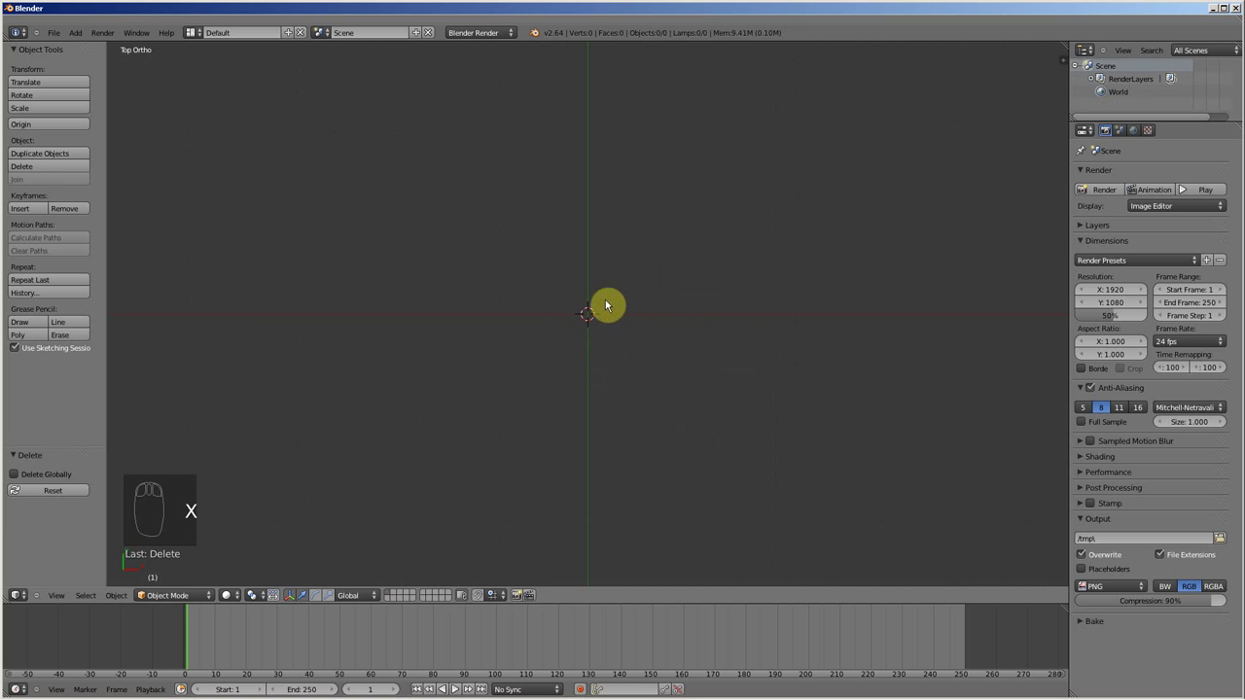
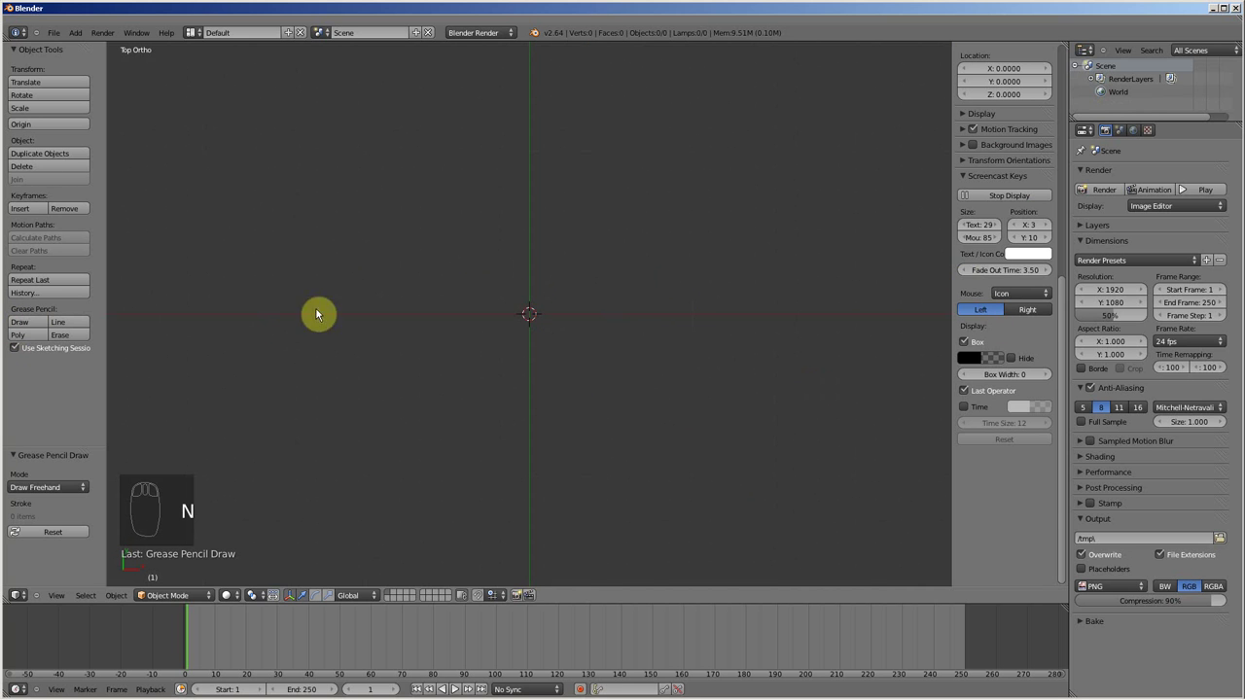
Review the GP_Layer onion skinning options in the Grease Pencil panel, then hide the N shelf.
{"action": "left_click_drag", "start_coordinate": [1033, 218], "coordinate": [563, 363]}
{"action": "left_click_drag", "start_coordinate": [1052, 261], "coordinate": [947, 184]}
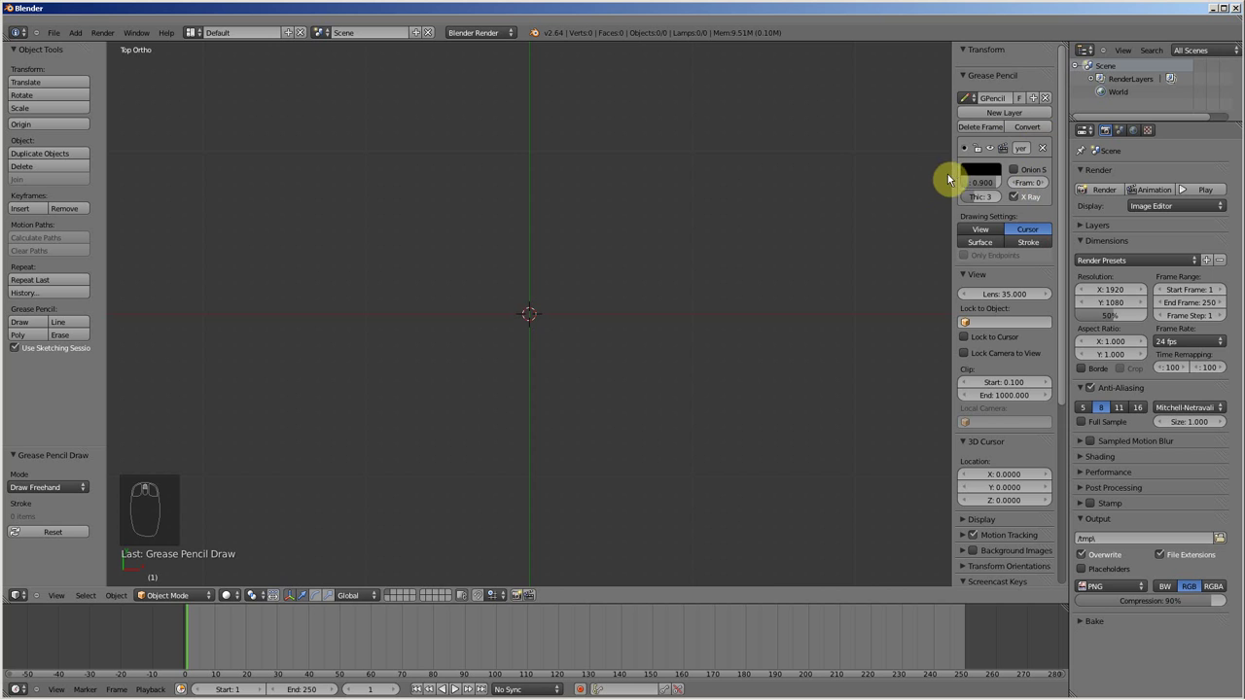
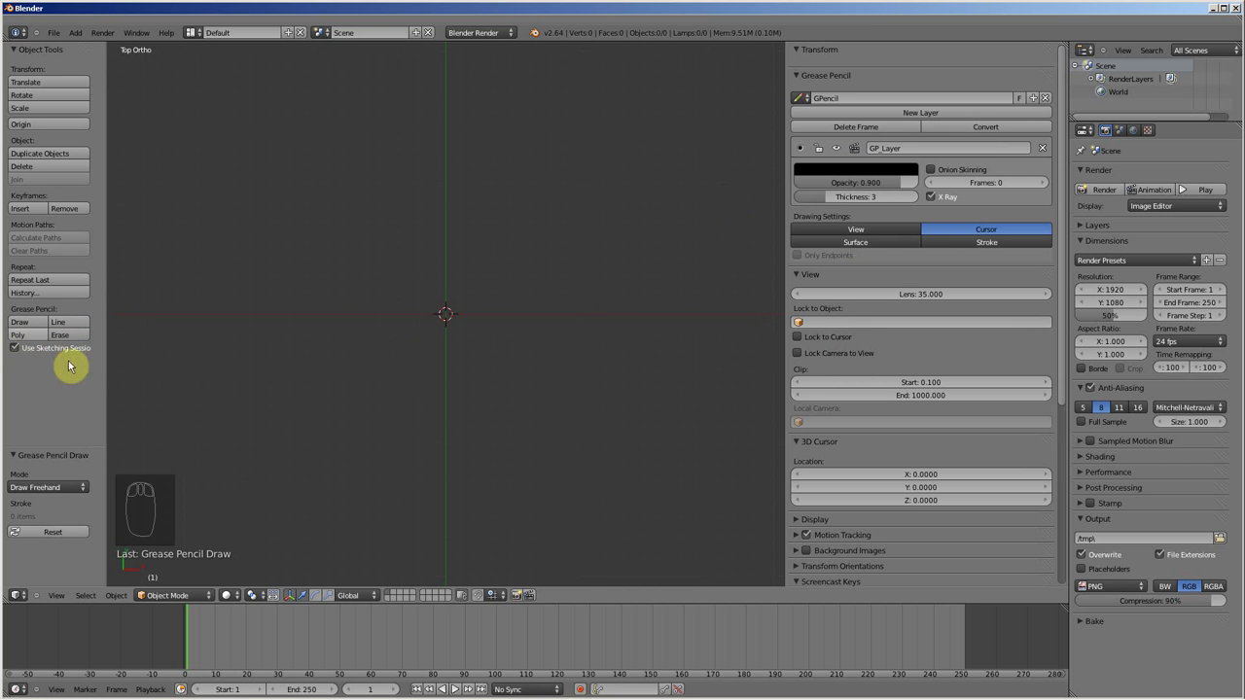
{"action": "left_click_drag", "start_coordinate": [876, 137], "coordinate": [1039, 143]}
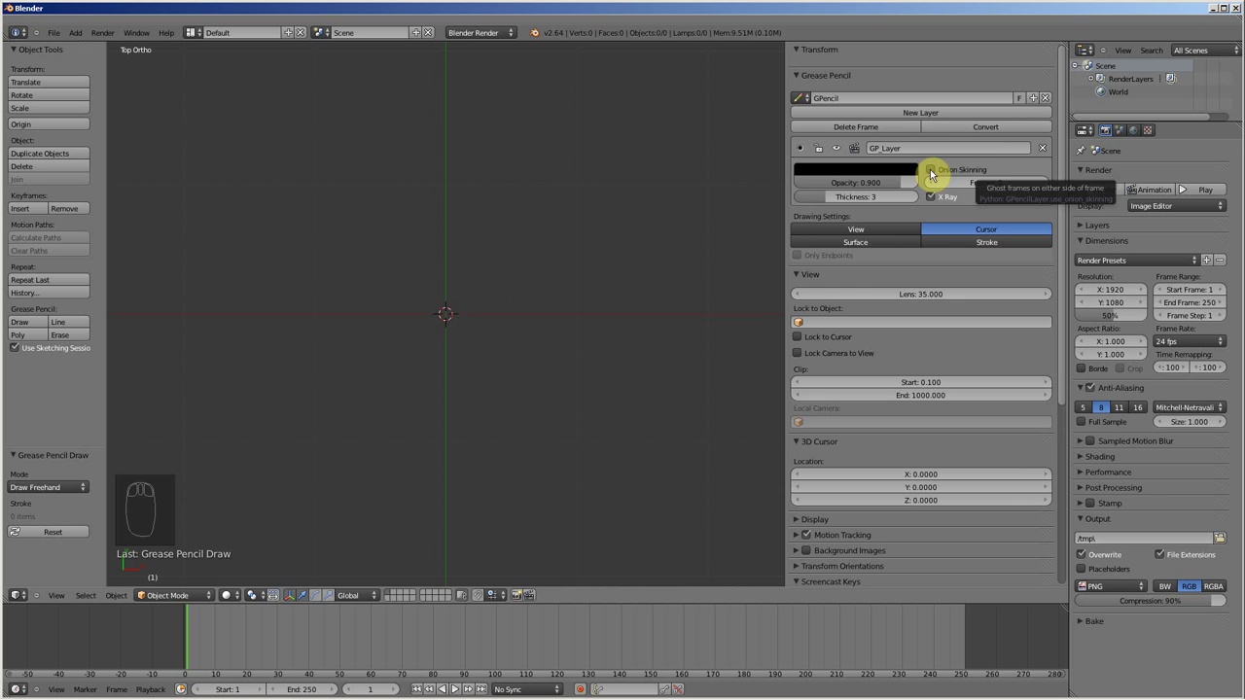
{"action": "left_click_drag", "start_coordinate": [938, 173], "coordinate": [523, 299]}
{"action": "key", "text": "n"}
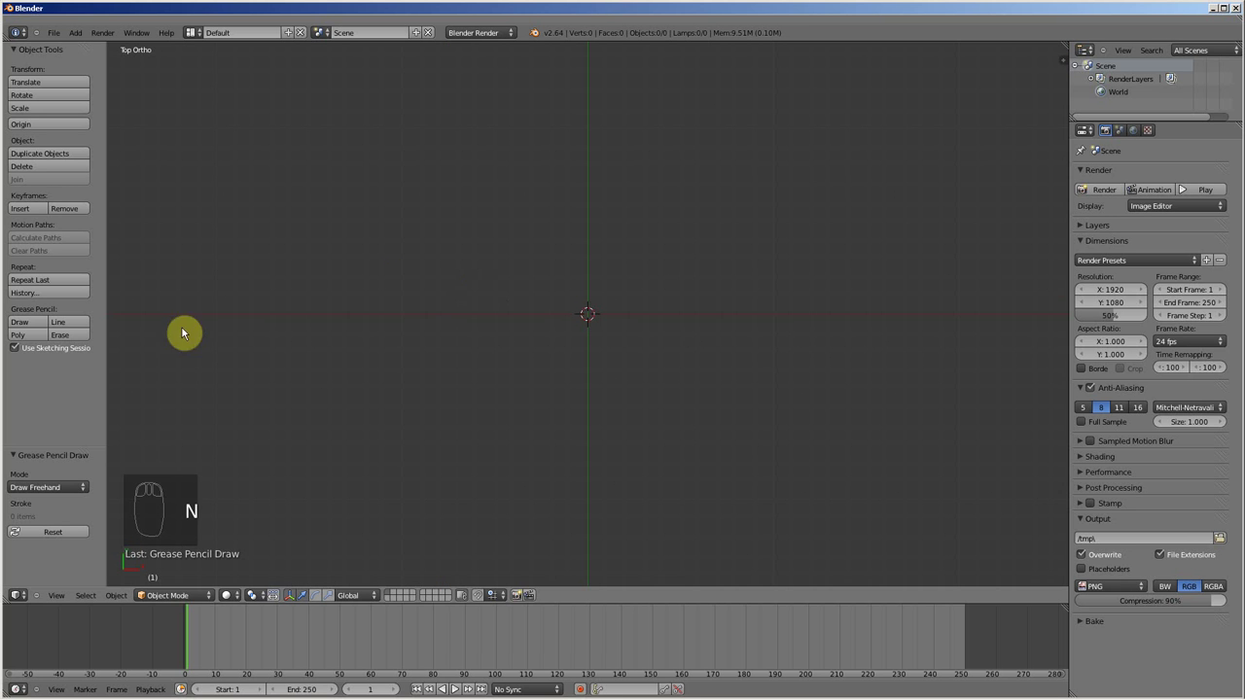
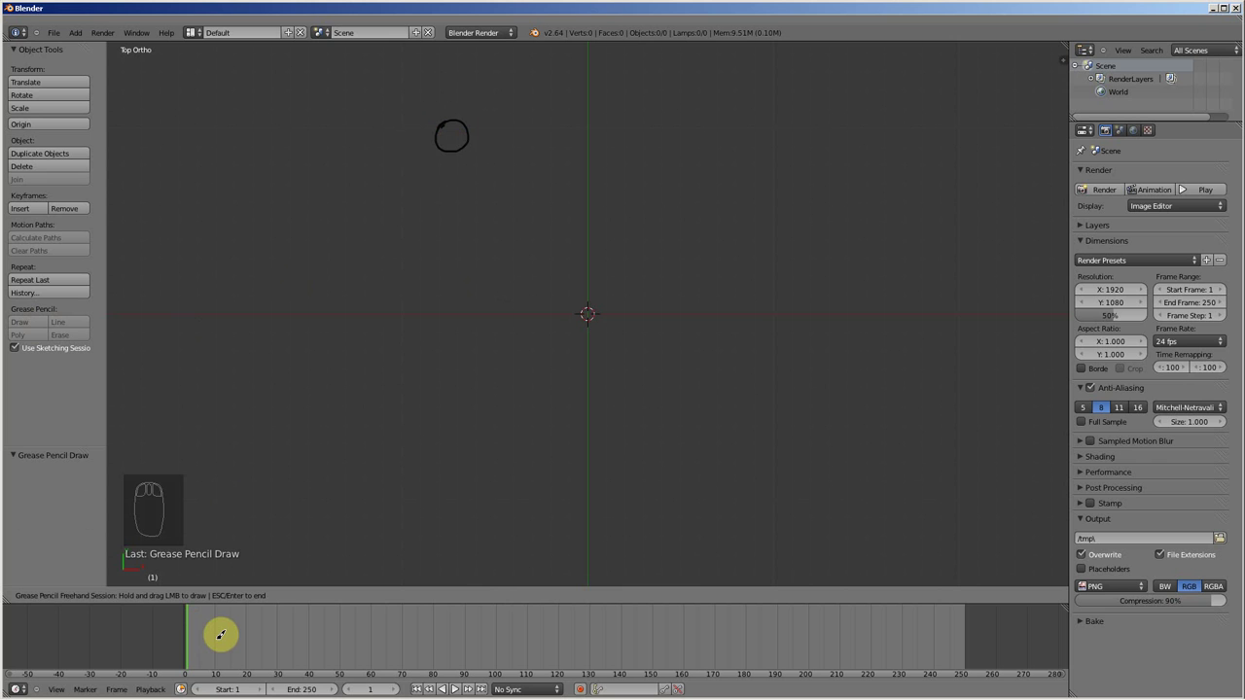
Redraw the grease pencil circle slightly shifted on each successive frame, stepping with the arrow keys.
{"action": "key", "text": "Right"}
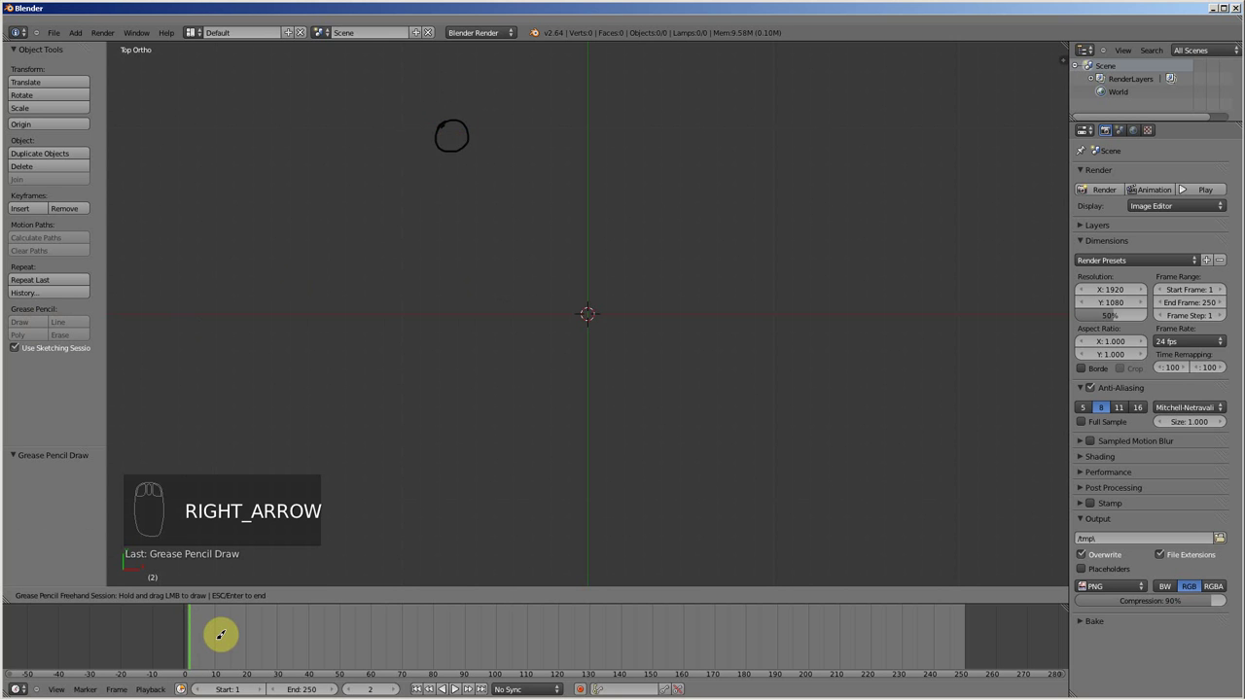
{"action": "key", "text": "Right"}
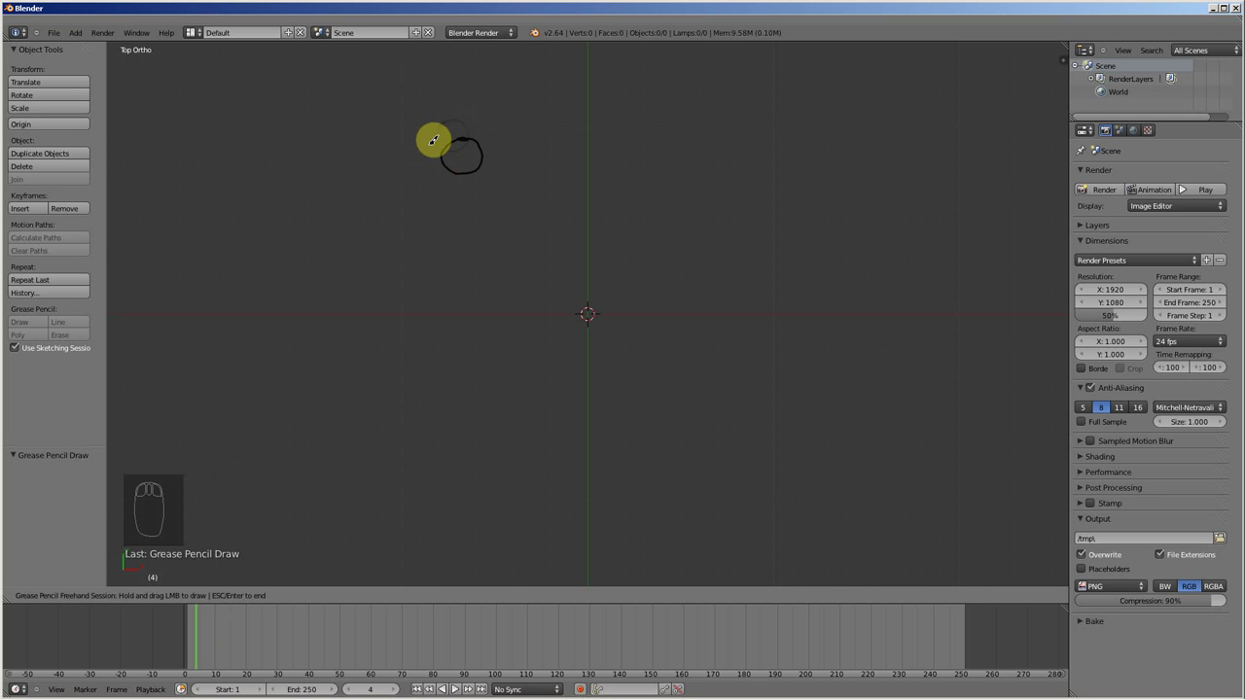
{"action": "key", "text": "Left"}
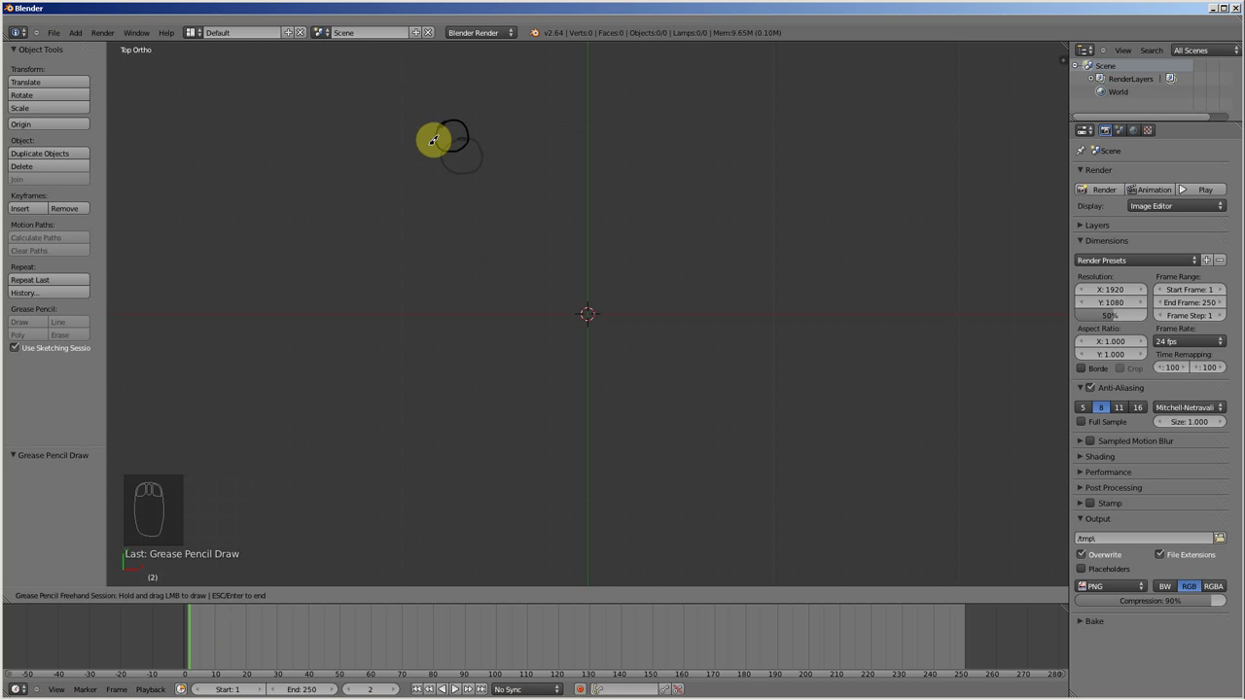
{"action": "key", "text": "Right"}
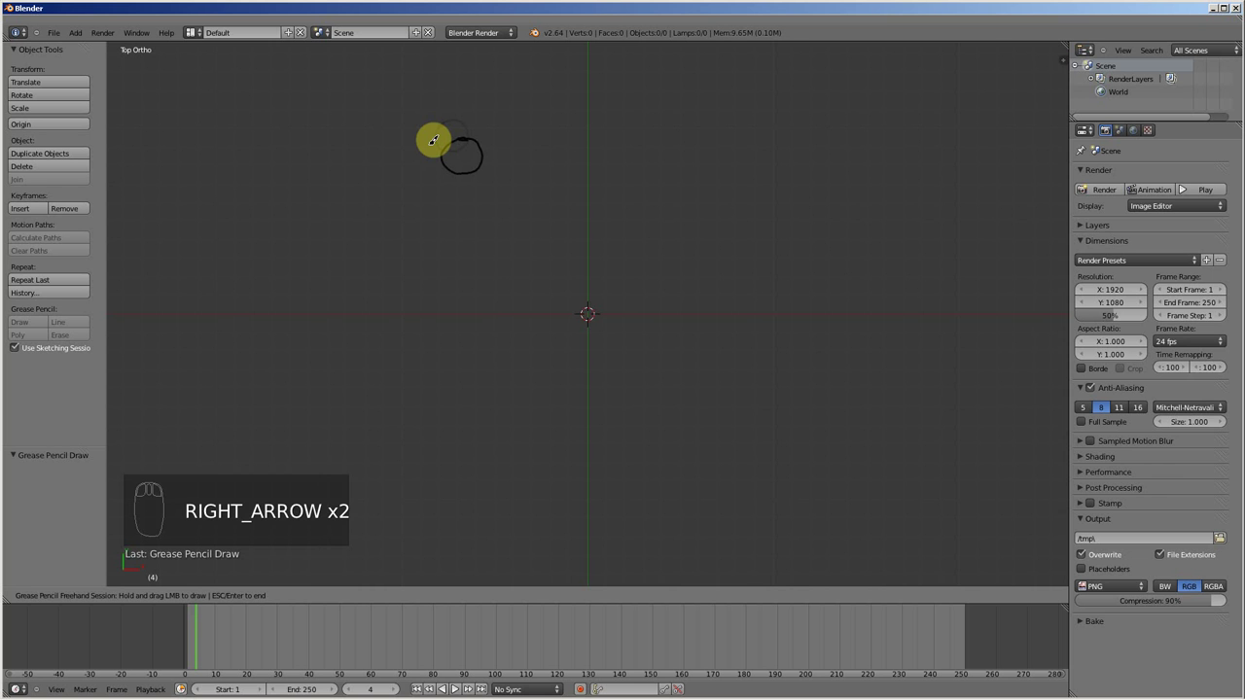
{"action": "key", "text": "Right"}
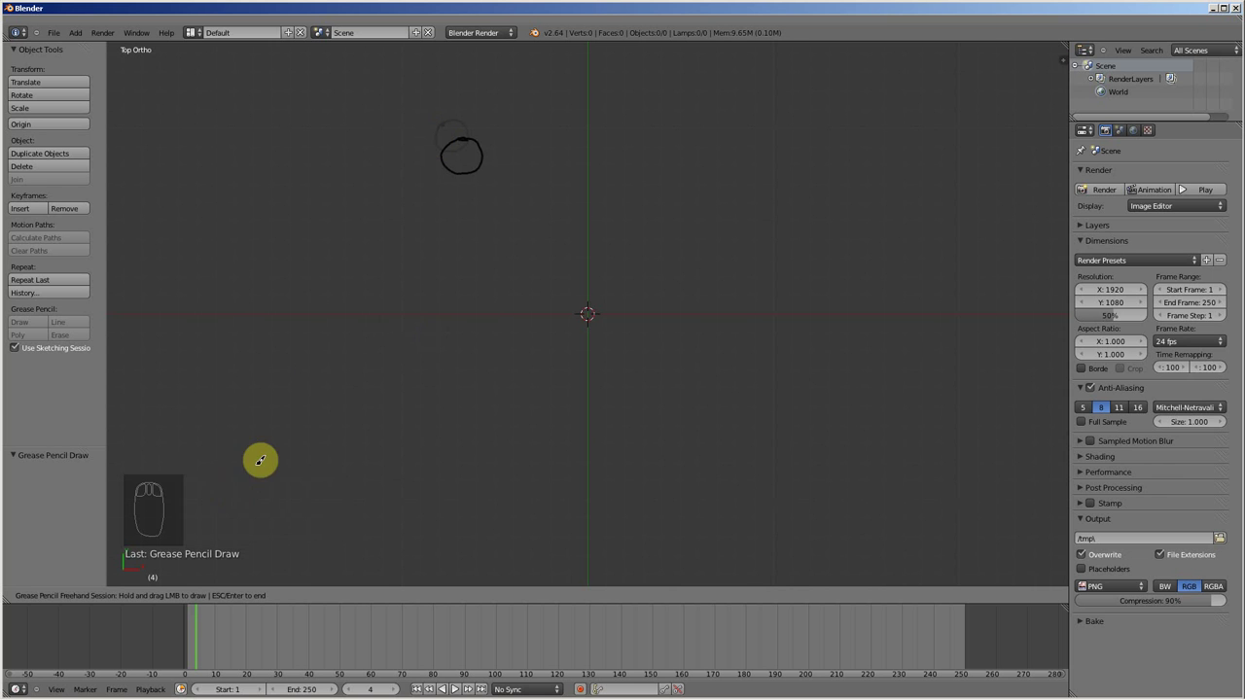
{"action": "key", "text": "Right"}
{"action": "key", "text": "Right"}
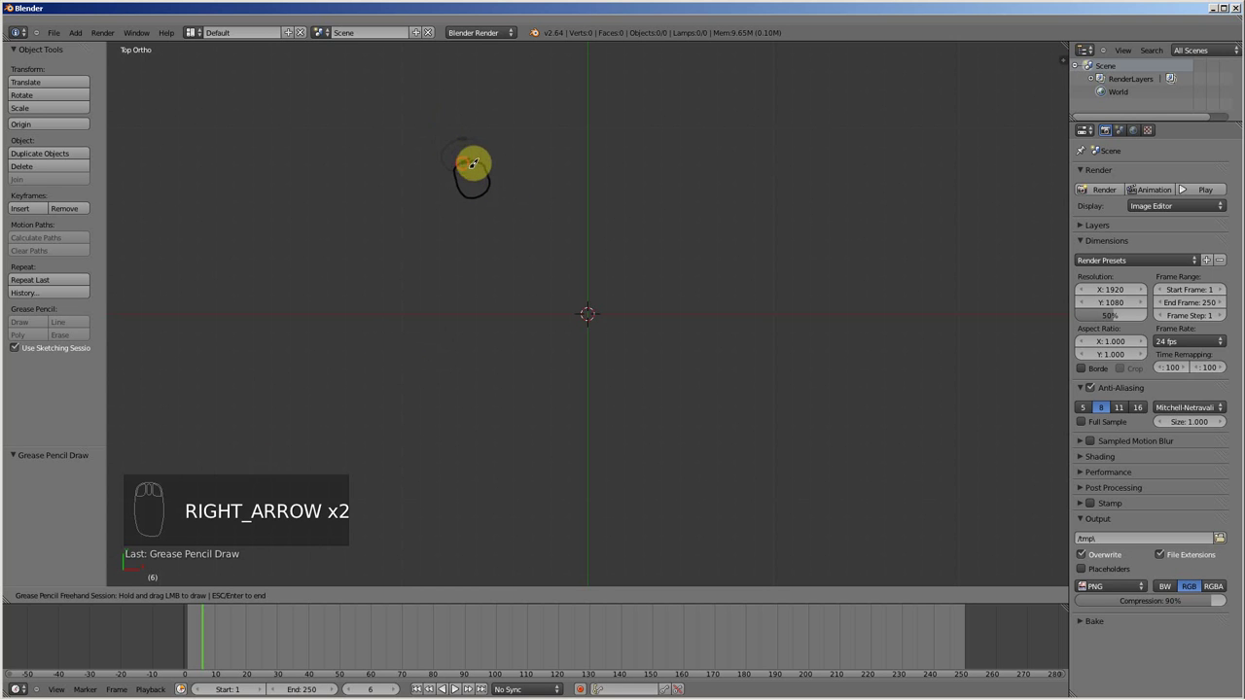
{"action": "key", "text": "Right"}
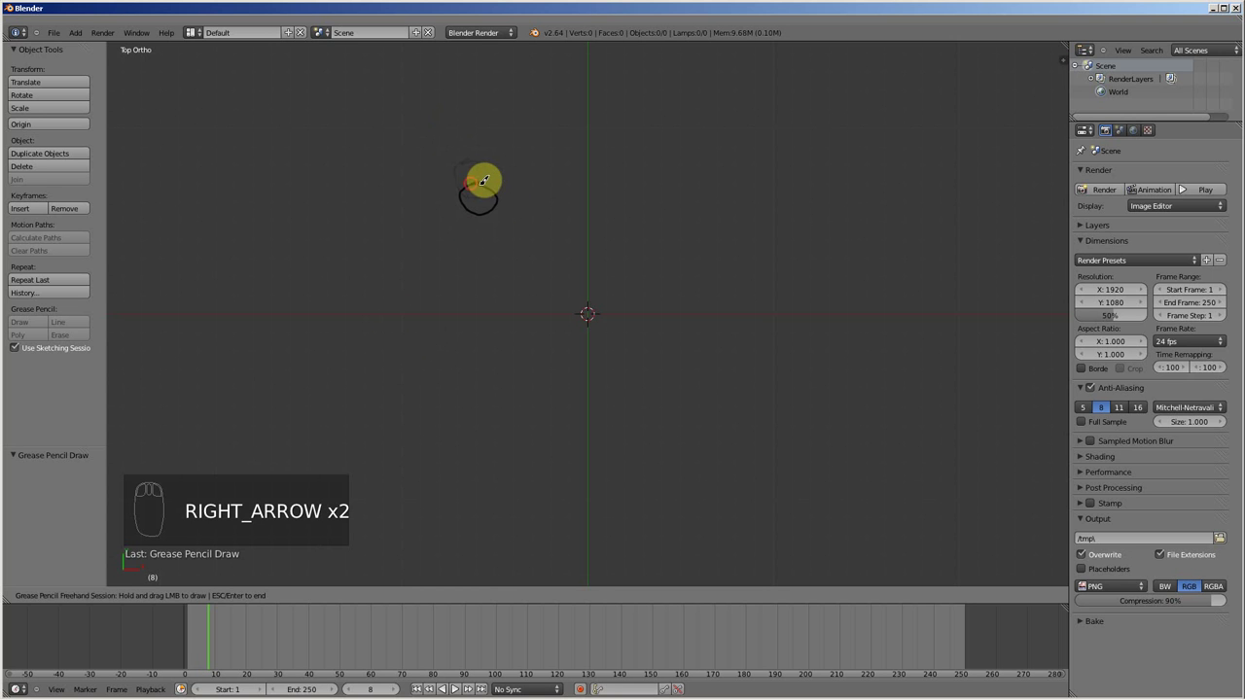
{"action": "key", "text": "Right"}
{"action": "key", "text": "Right"}
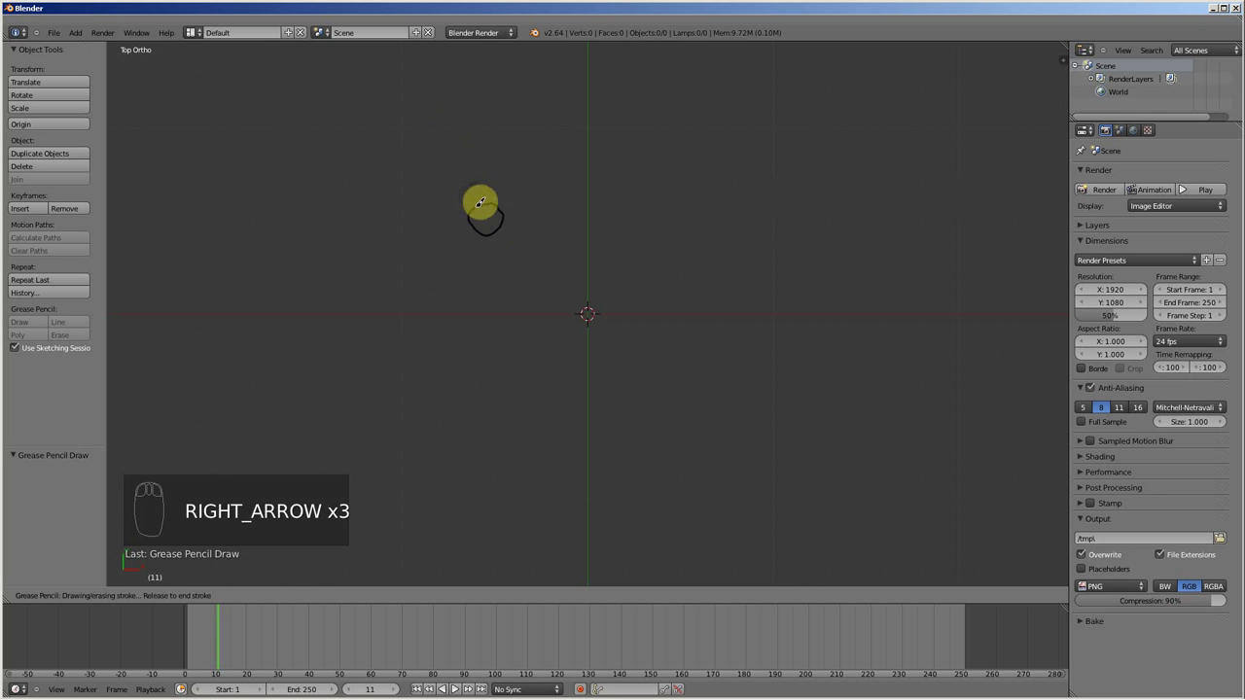
{"action": "key", "text": "Right"}
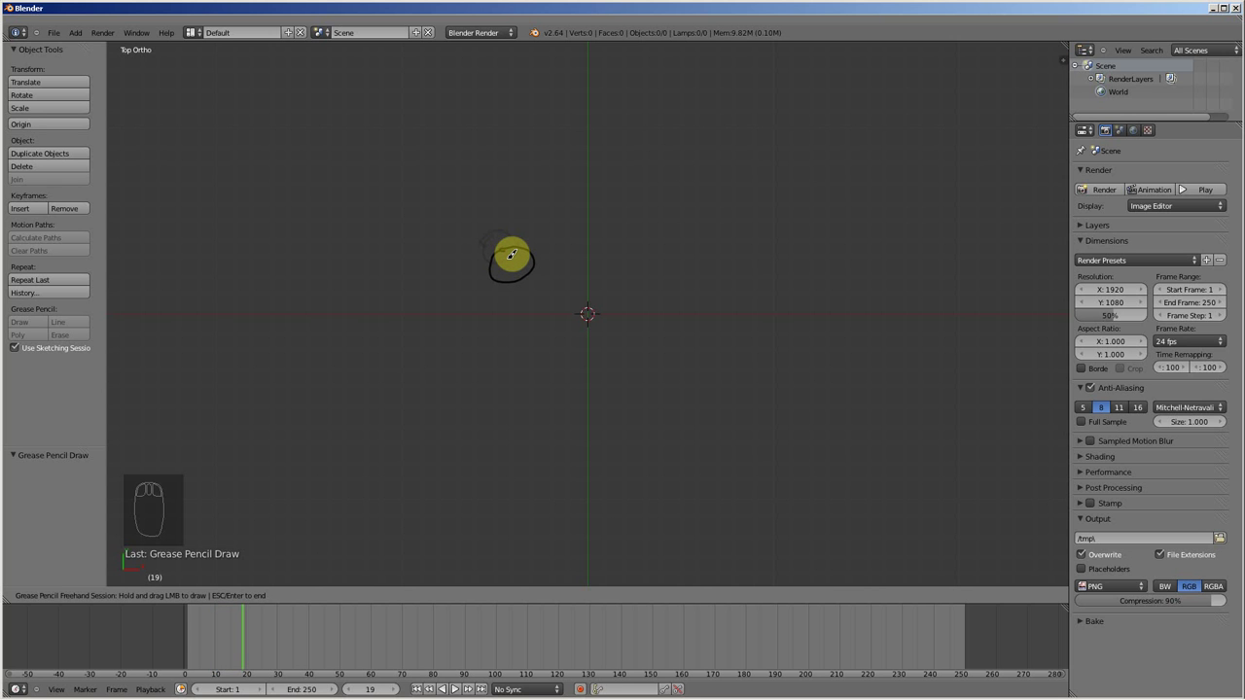
Step back and forth through the frames to review the drawn circles.
{"action": "key", "text": "Left"}
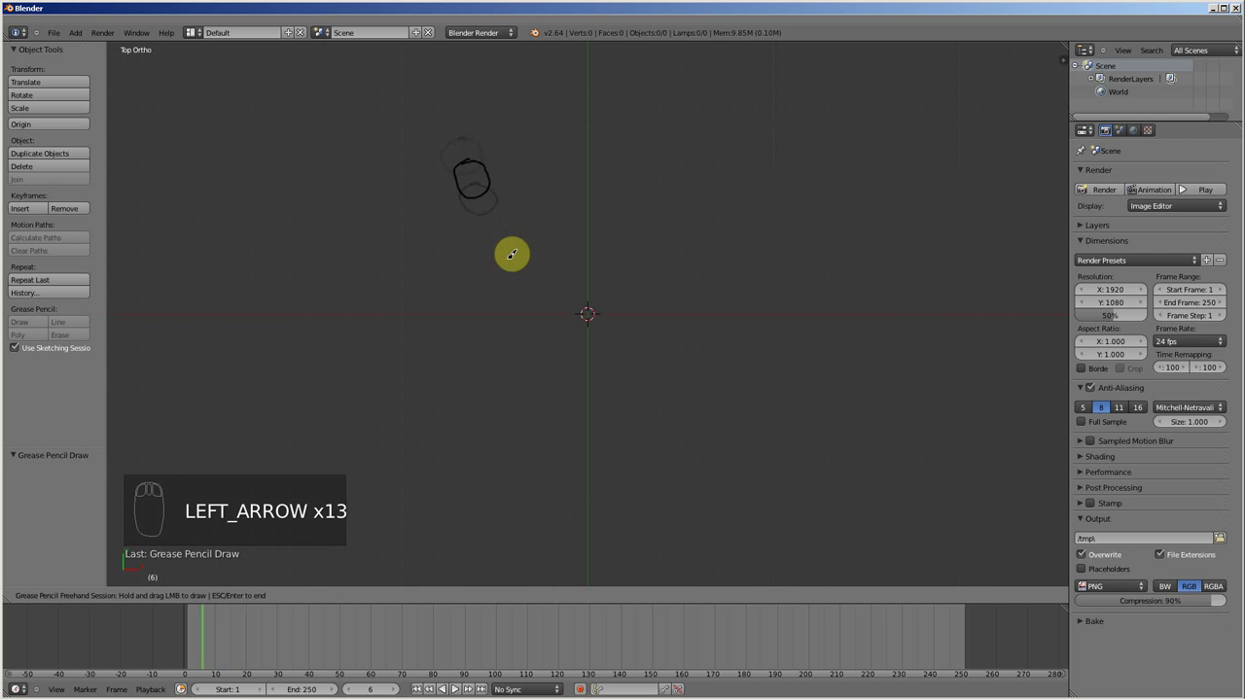
{"action": "key", "text": "Right"}
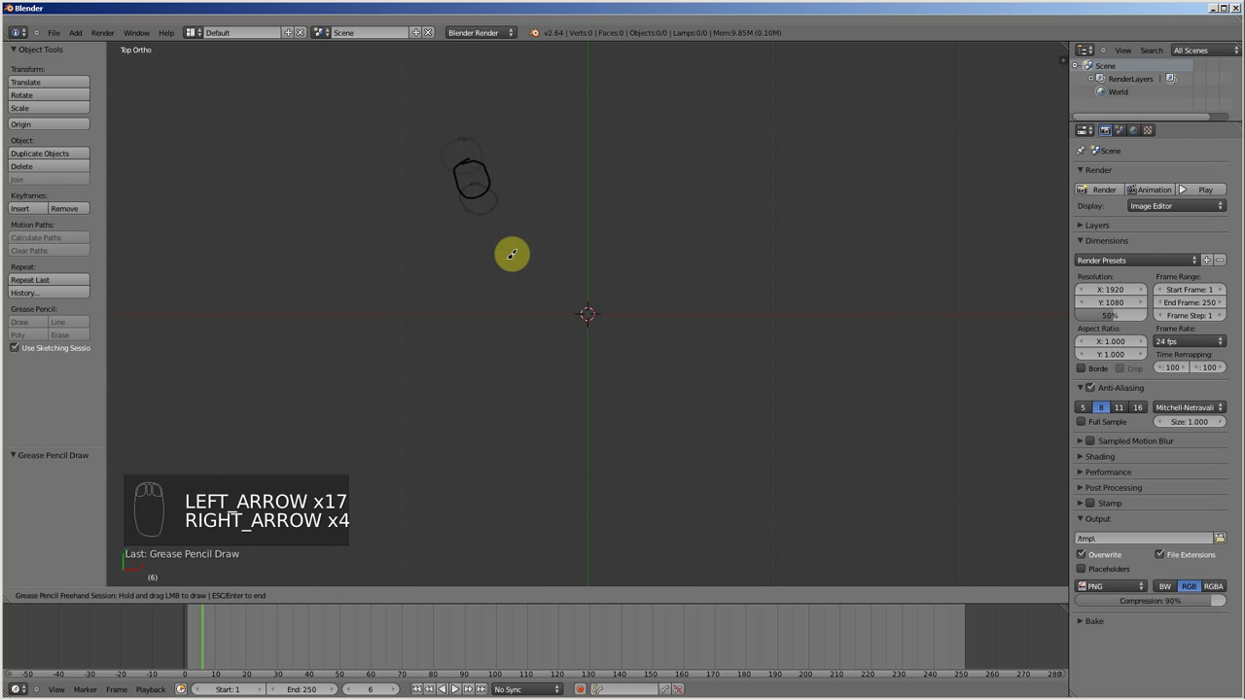
{"action": "key", "text": "Left"}
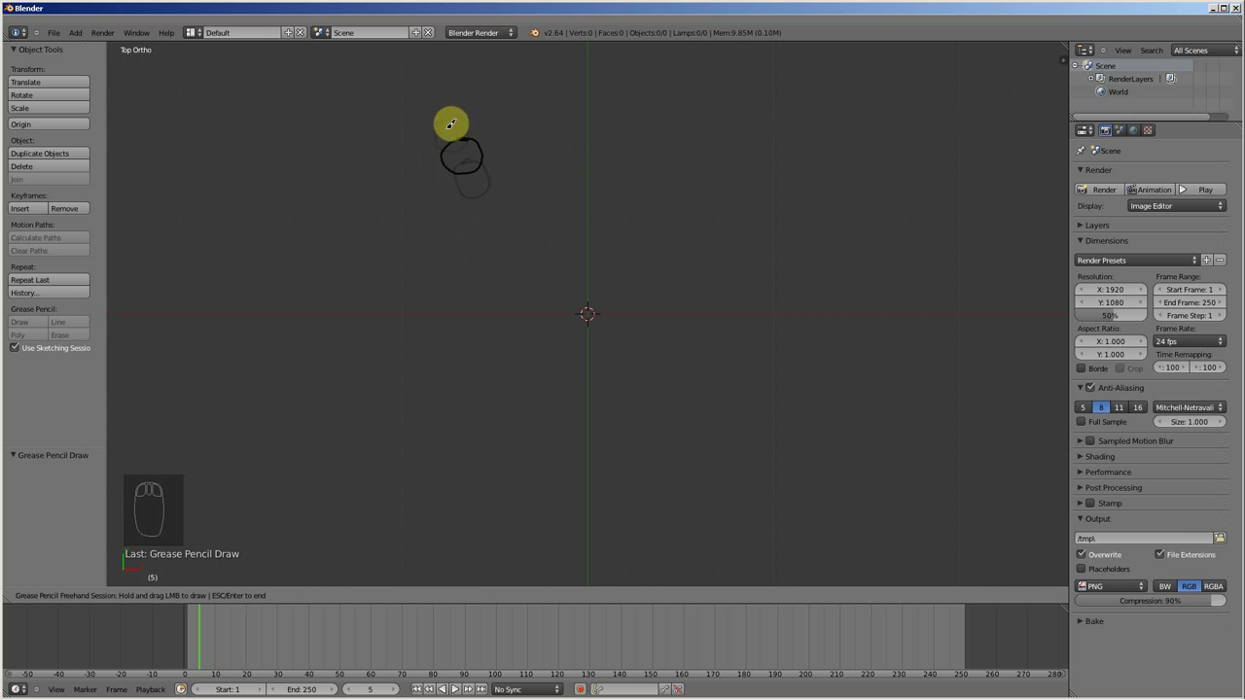
Disable Onion Skinning on the grease pencil layer and step frames to confirm a single circle shows.
{"action": "key", "text": "n"}
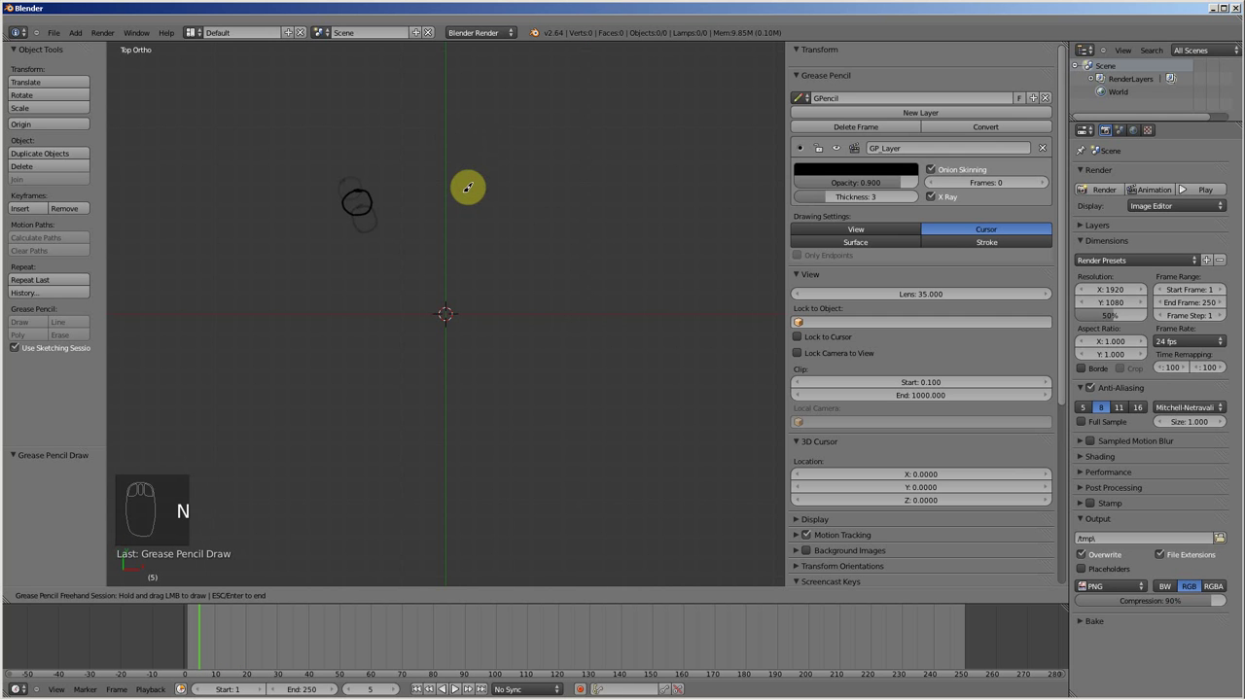
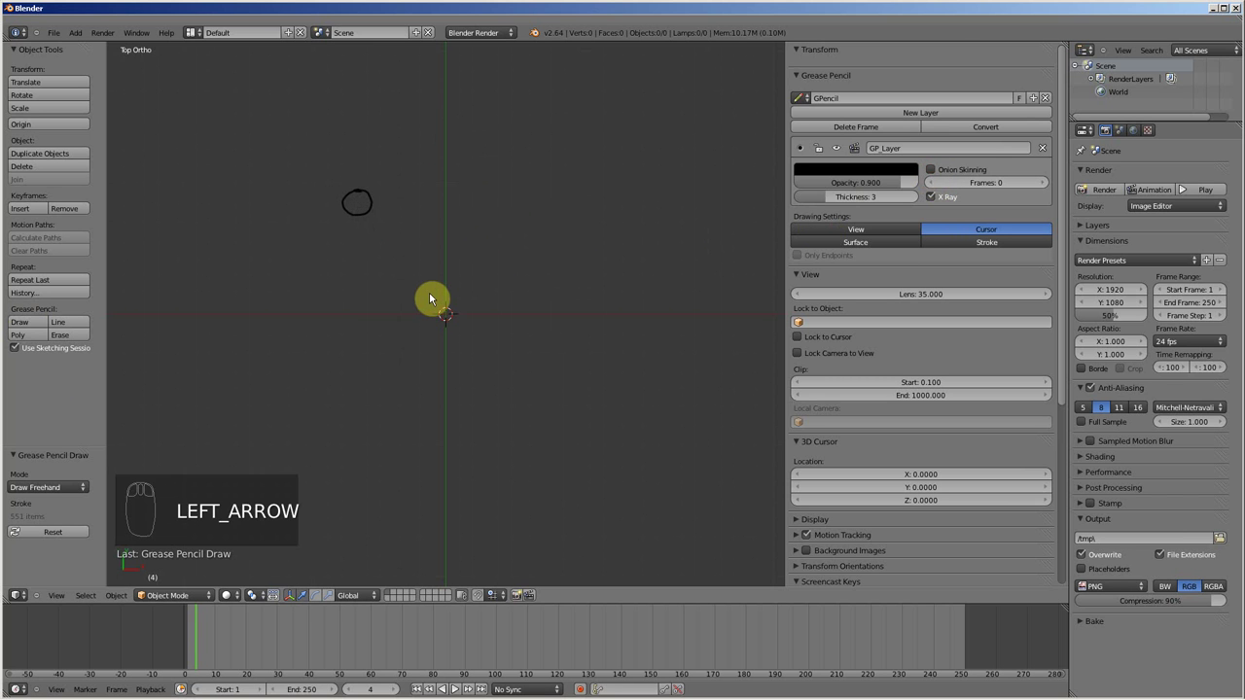
{"action": "key", "text": "Right"}
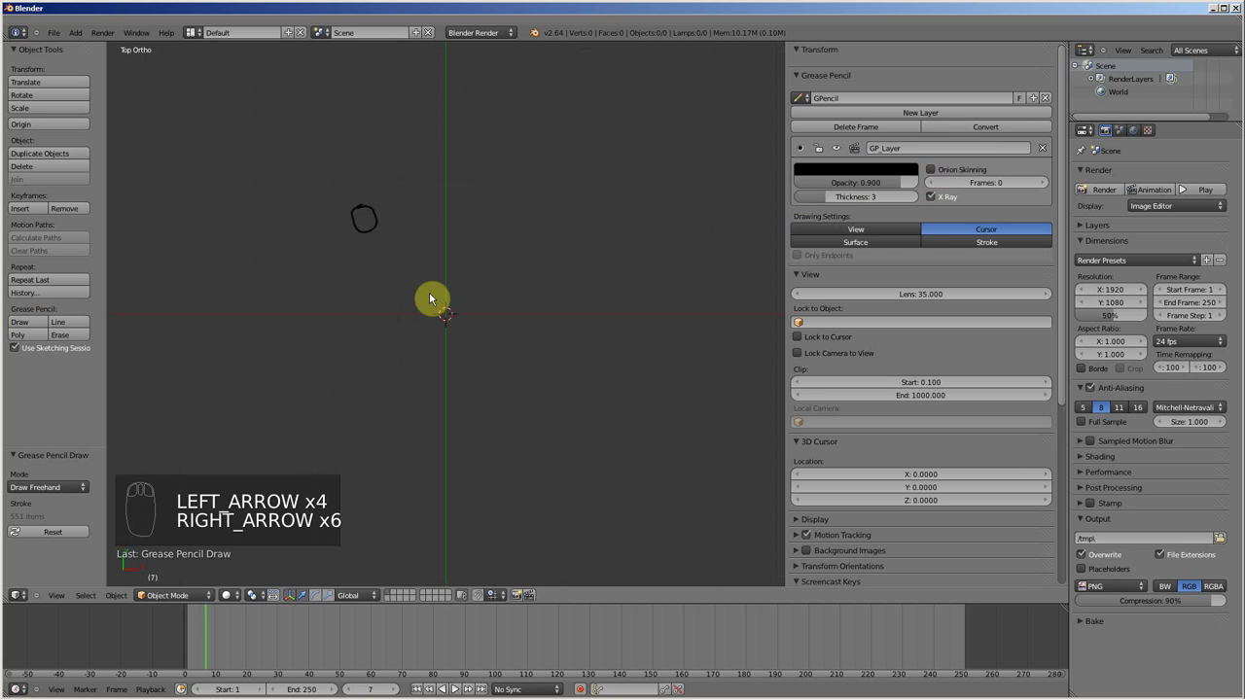
{"action": "key", "text": "Left"}
{"action": "key", "text": "Right"}
{"action": "key", "text": "Left"}
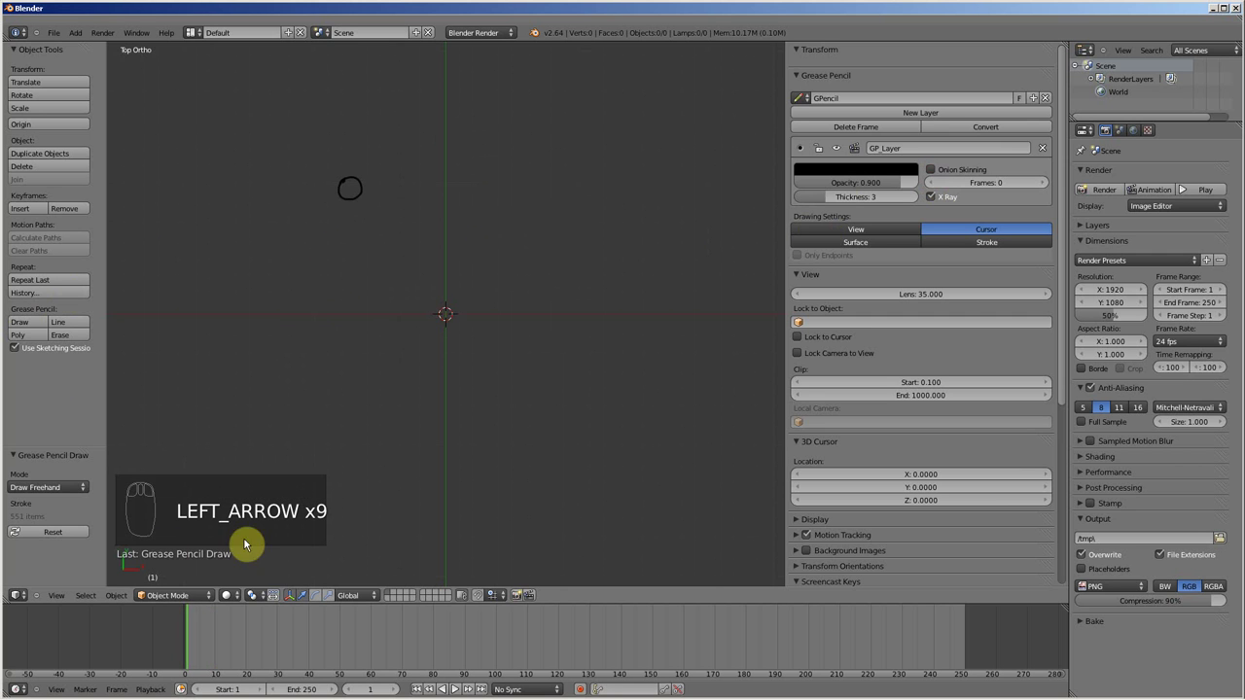
Bring up the Add menu's Mesh submenu to add a UV Sphere.
{"action": "key", "text": "shift+a"}
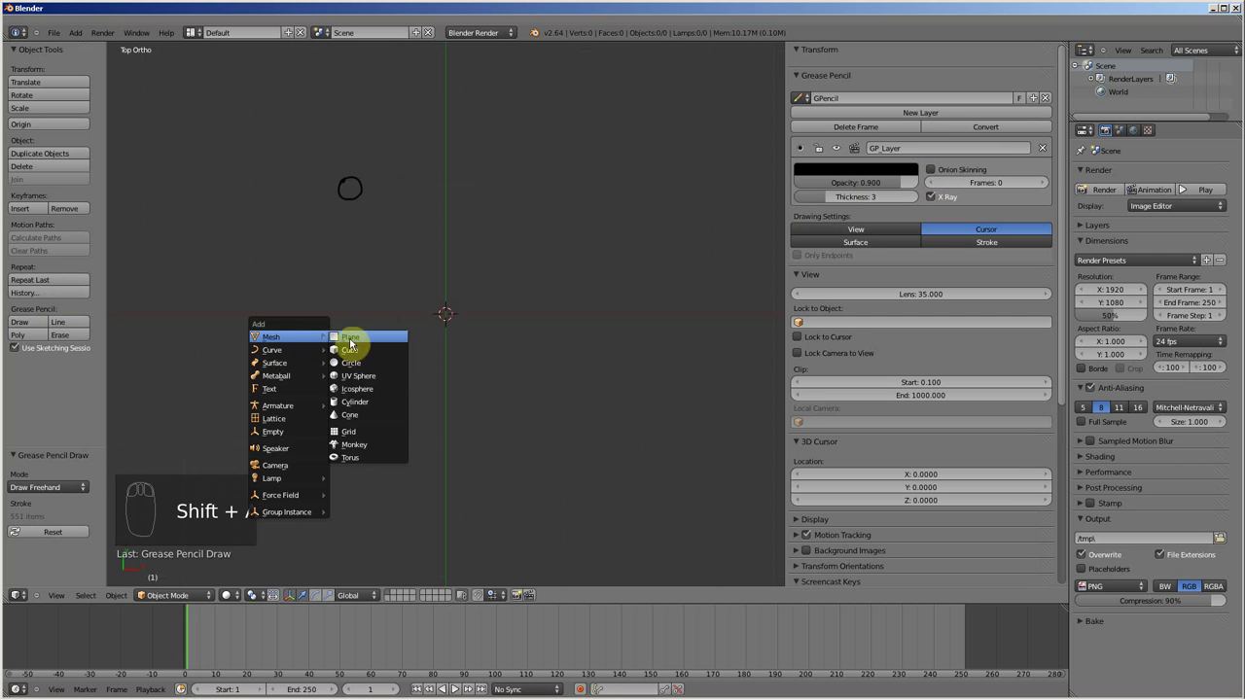
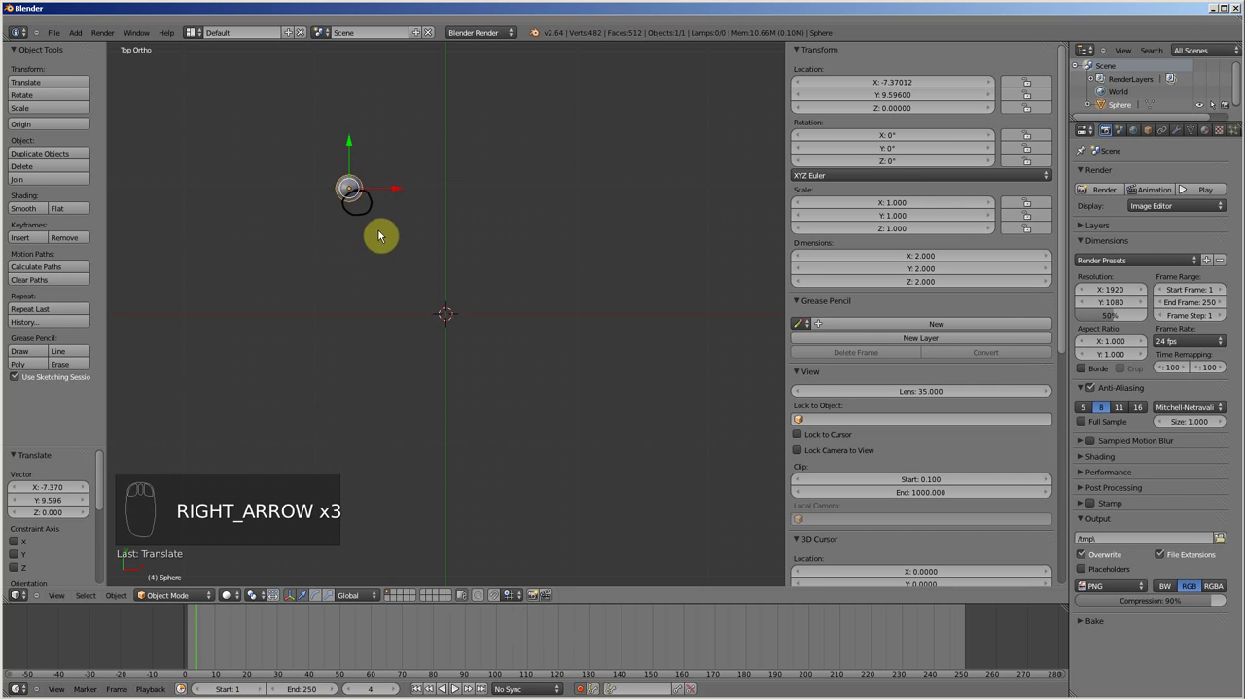
Move the UV sphere onto the first frame's drawn circle.
{"action": "key", "text": "Right"}
{"action": "key", "text": "Left"}
{"action": "key", "text": "g"}
{"action": "left_click_drag", "start_coordinate": [409, 247], "coordinate": [201, 661]}
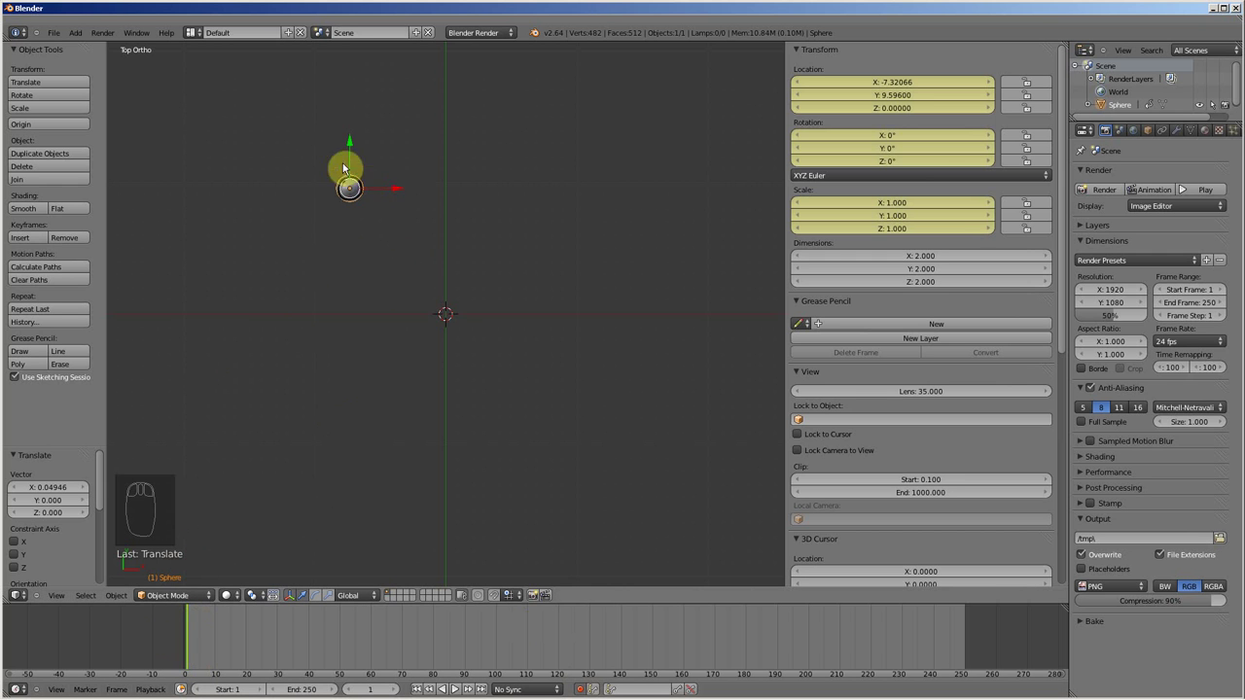
On the next frames, move the sphere onto the circle and keyframe LocRotScale.
{"action": "key", "text": "Right"}
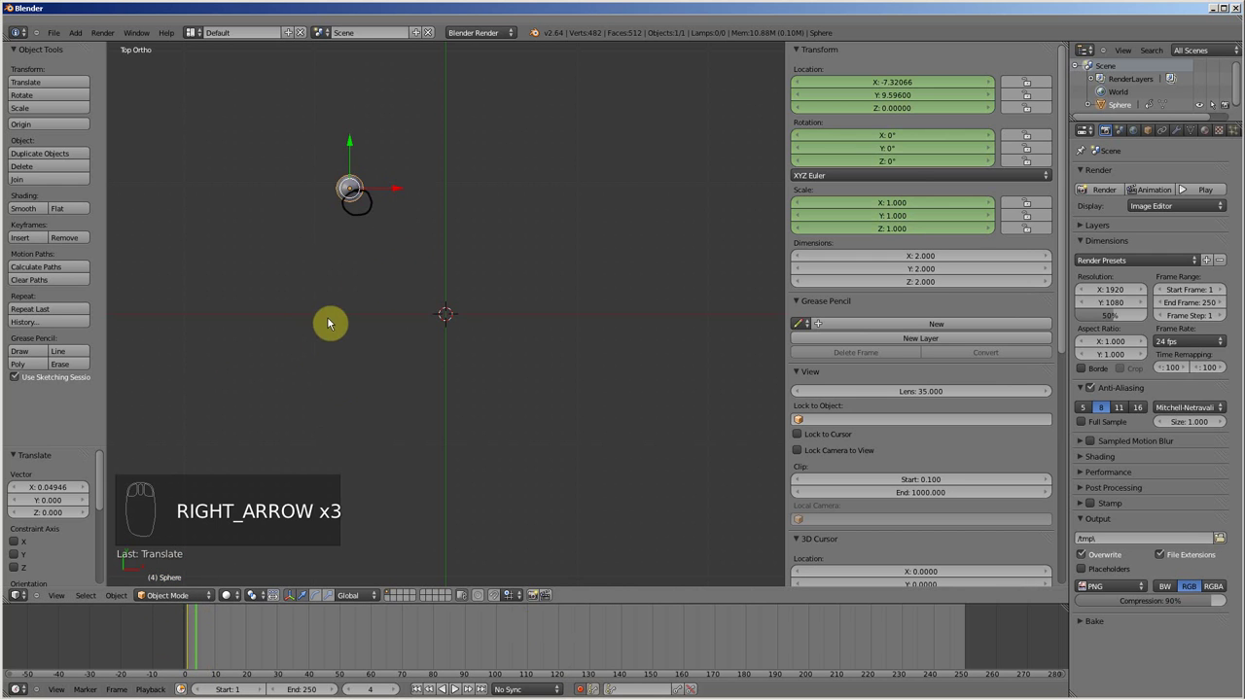
{"action": "key", "text": "g"}
{"action": "left_click_drag", "start_coordinate": [378, 290], "coordinate": [366, 292]}
{"action": "key", "text": "Right"}
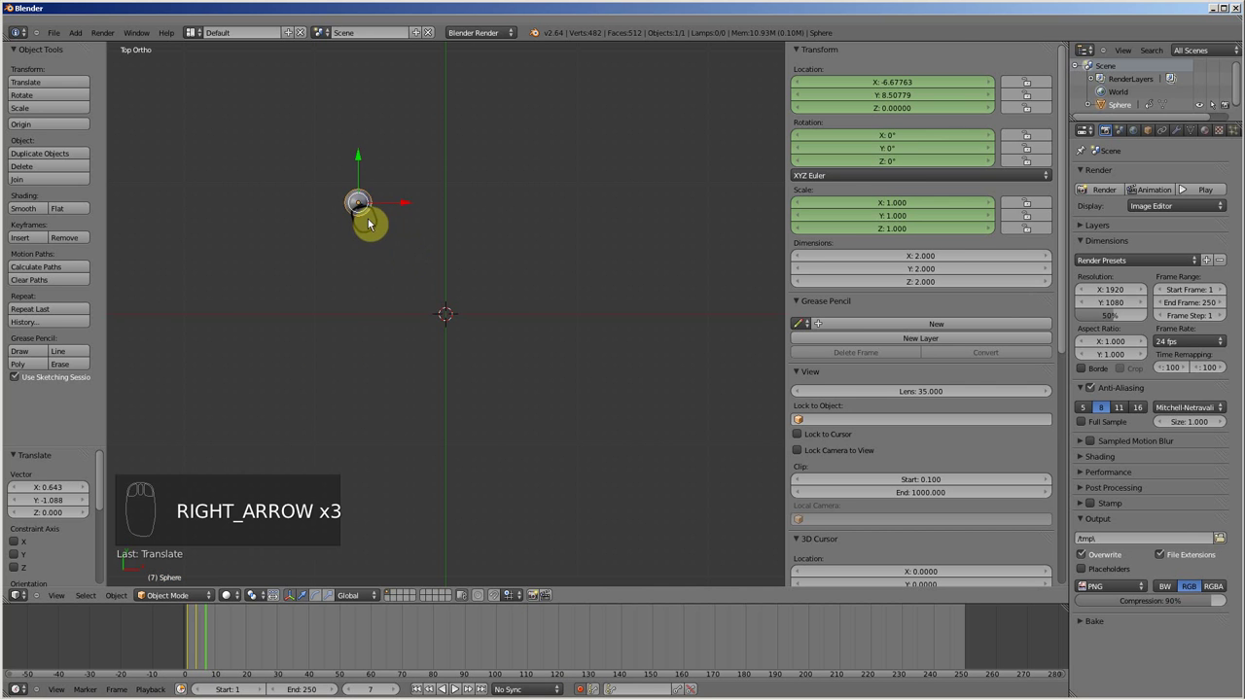
{"action": "key", "text": "g"}
{"action": "left_click", "coordinate": [393, 241]}
Continue repositioning and keyframing the sphere on later frames up to frame 13.
{"action": "key", "text": "Right"}
{"action": "key", "text": "Right"}
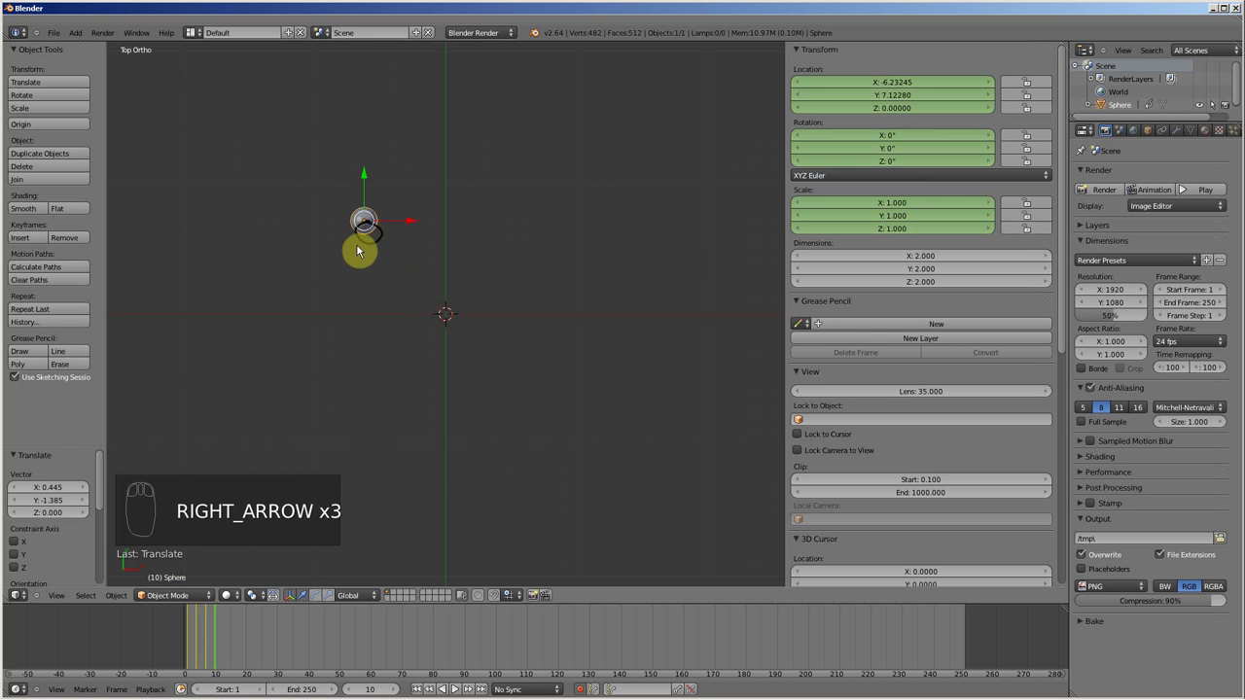
{"action": "key", "text": "g"}
{"action": "left_click", "coordinate": [399, 275]}
{"action": "key", "text": "Right"}
{"action": "key", "text": "Right"}
{"action": "key", "text": "g"}
{"action": "left_click", "coordinate": [393, 268]}
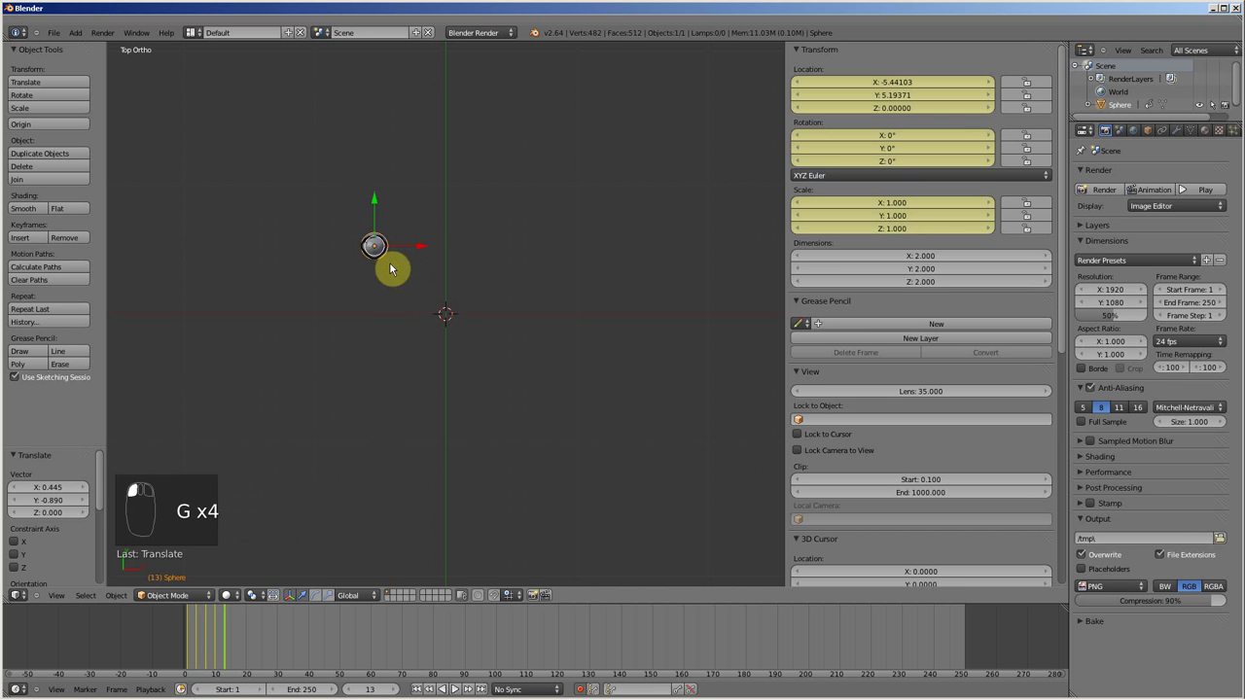
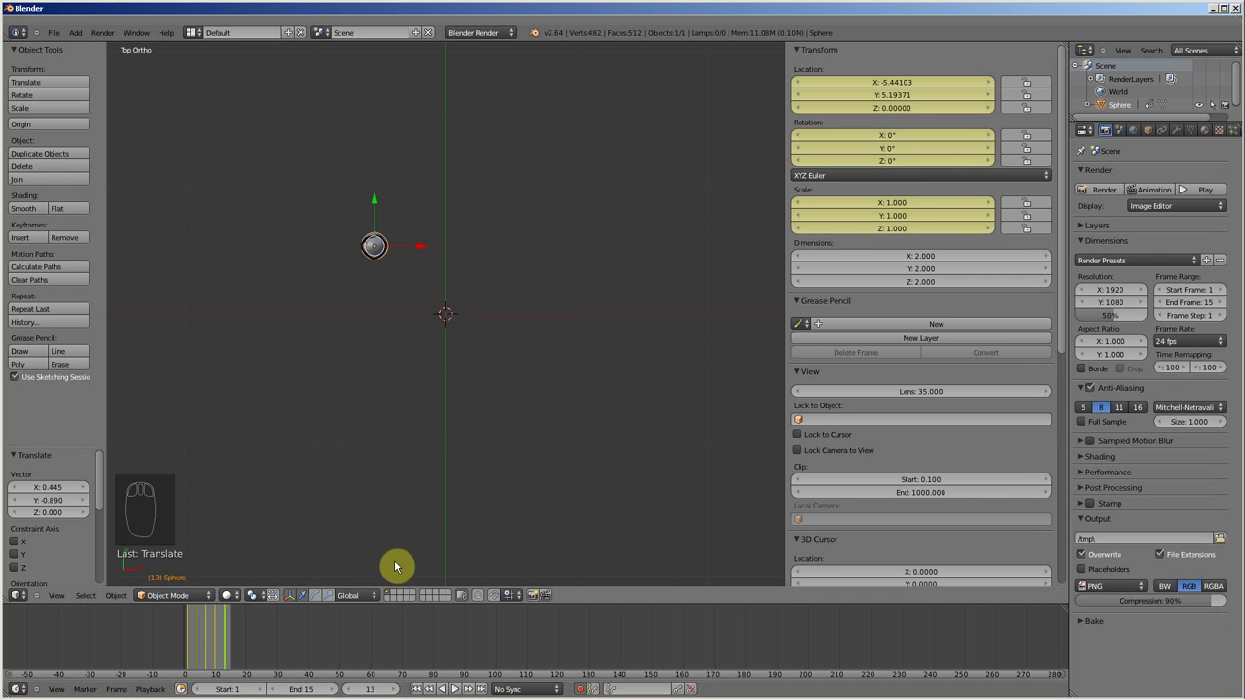
Play back the sphere animation with Alt+A, then stop it.
{"action": "key", "text": "alt+a"}
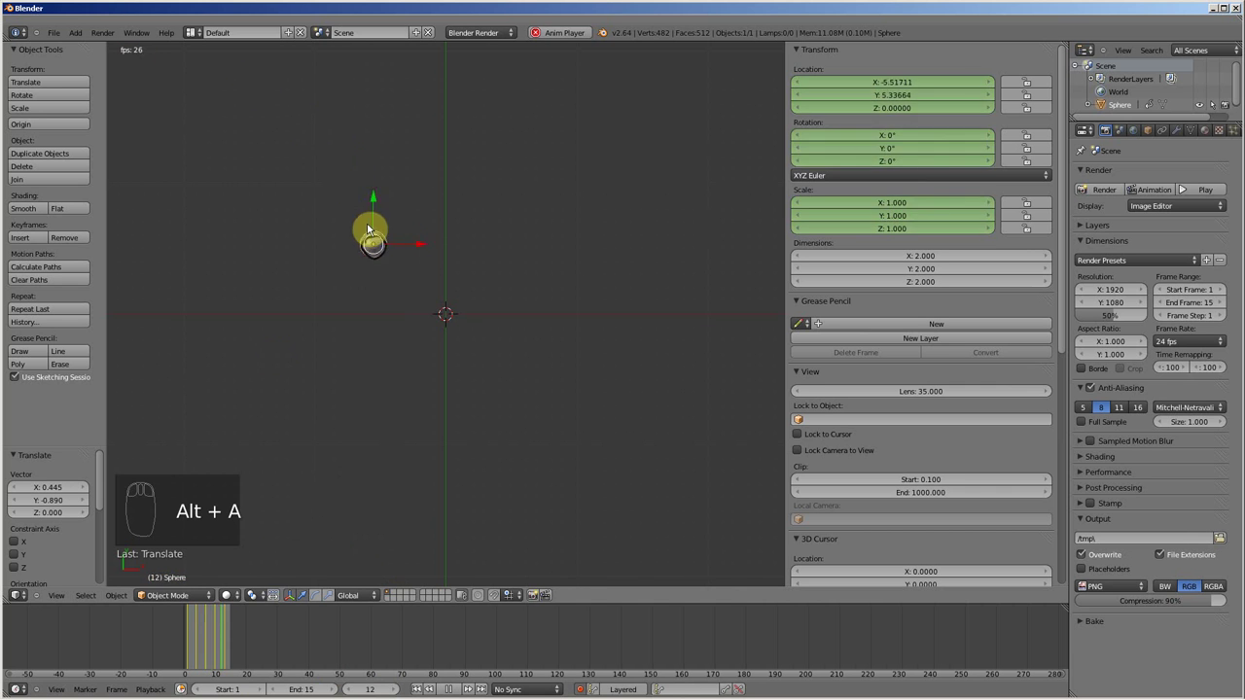
{"action": "key", "text": "alt+a"}
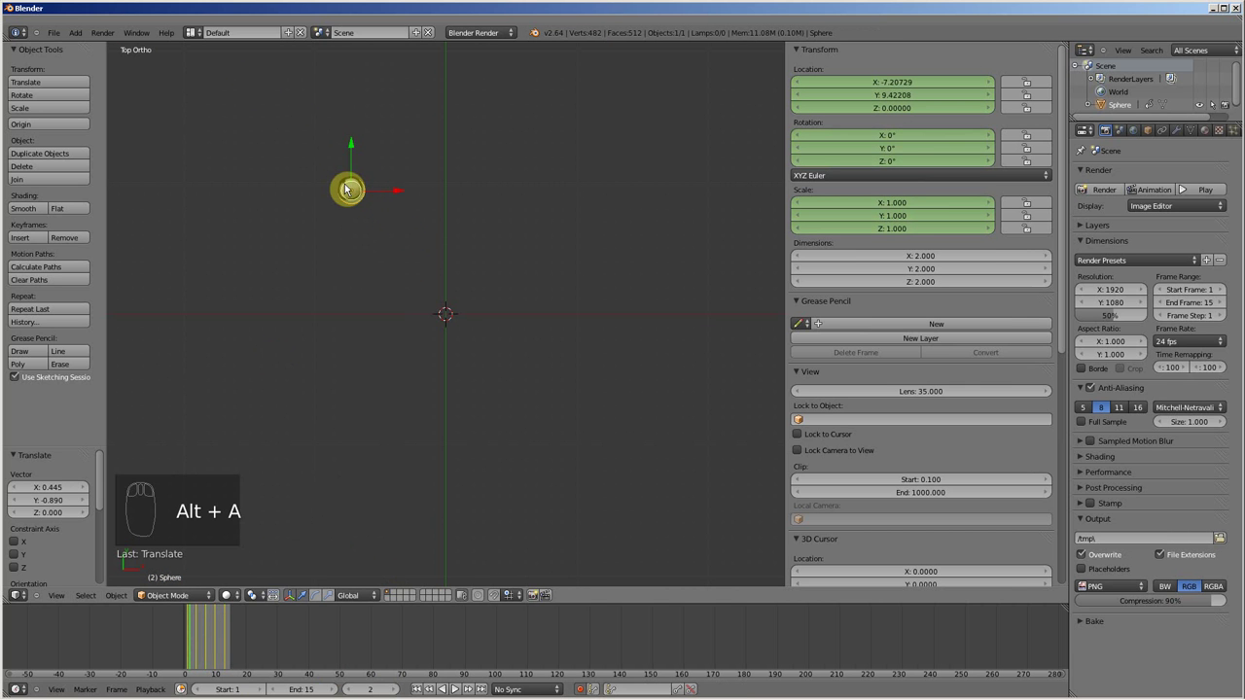